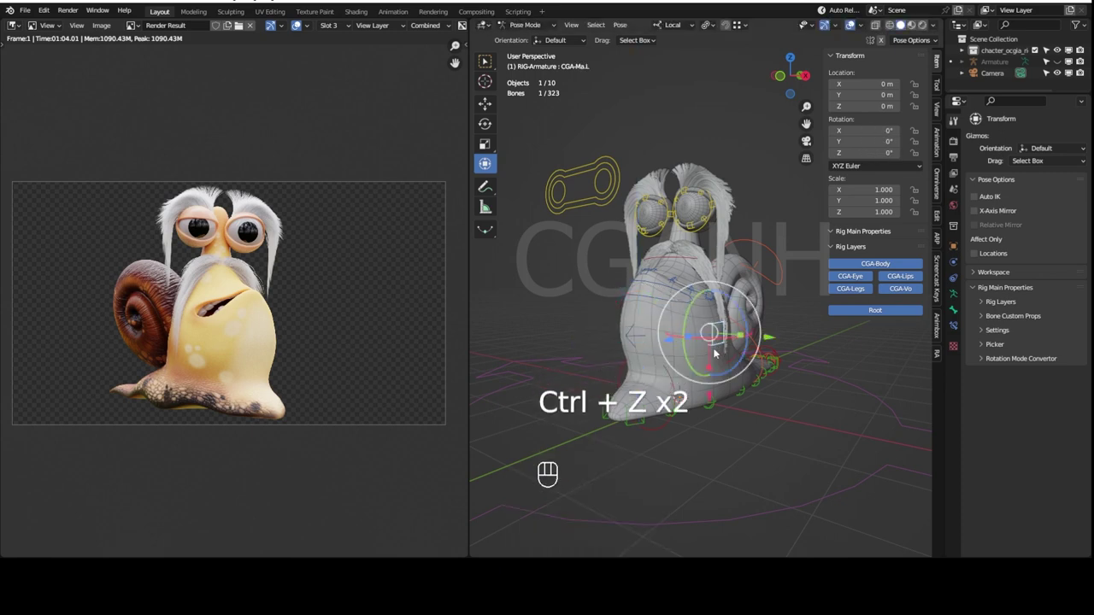
Step: Test-scale the eye control up with S and reset it to normal size with Alt+S, twice
key("s")
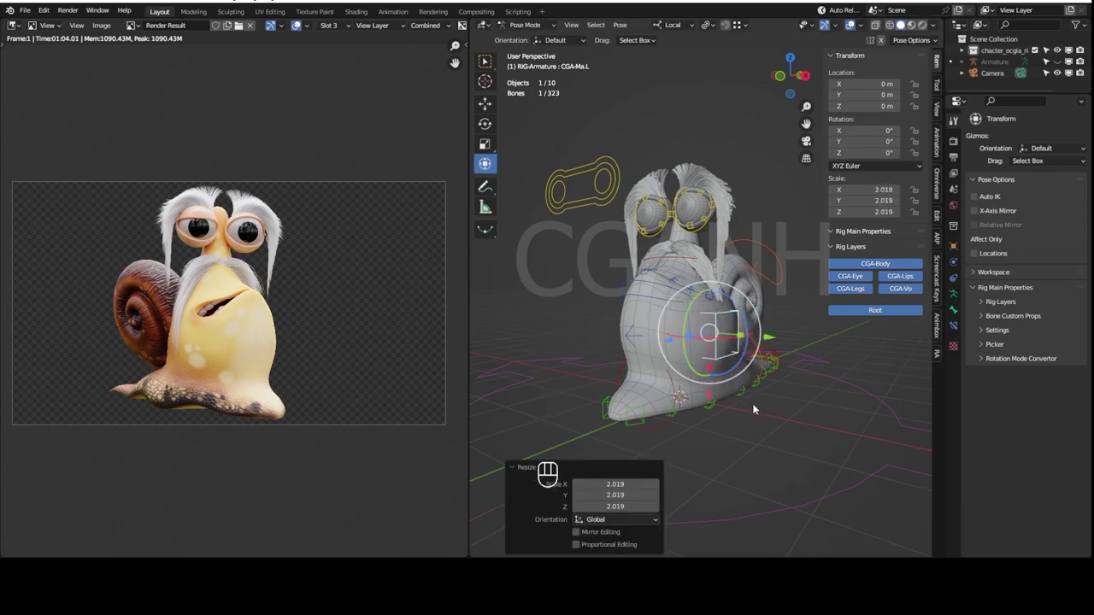
key("alt+s")
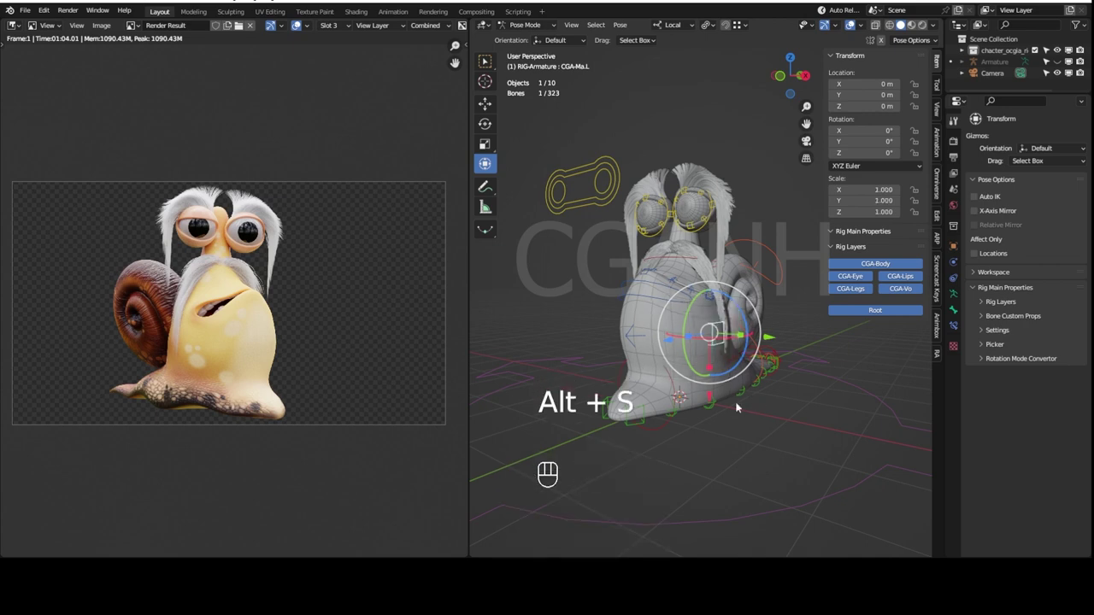
key("s")
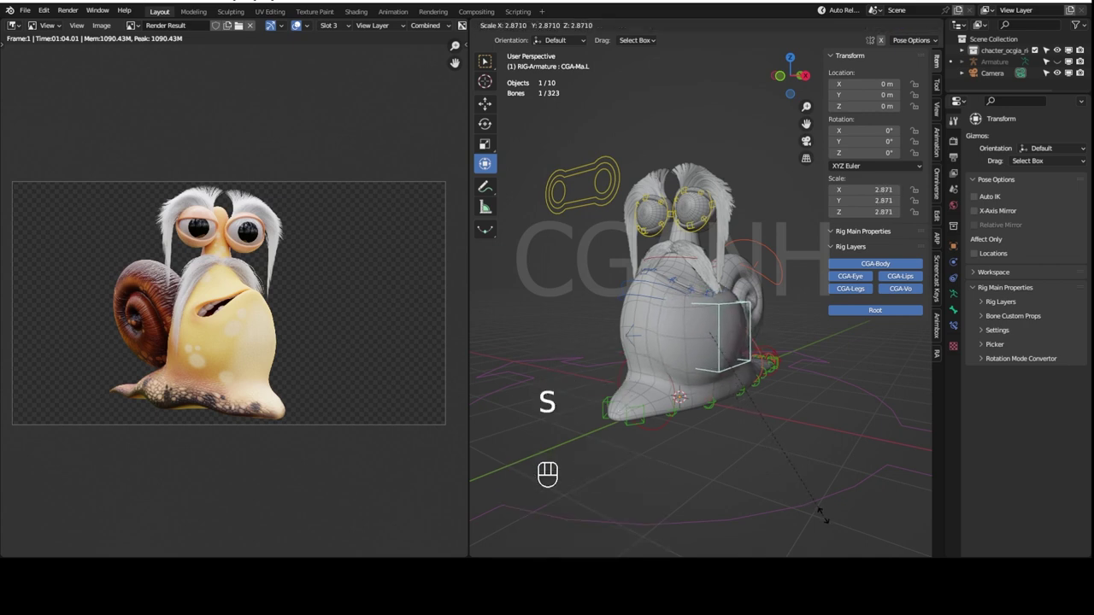
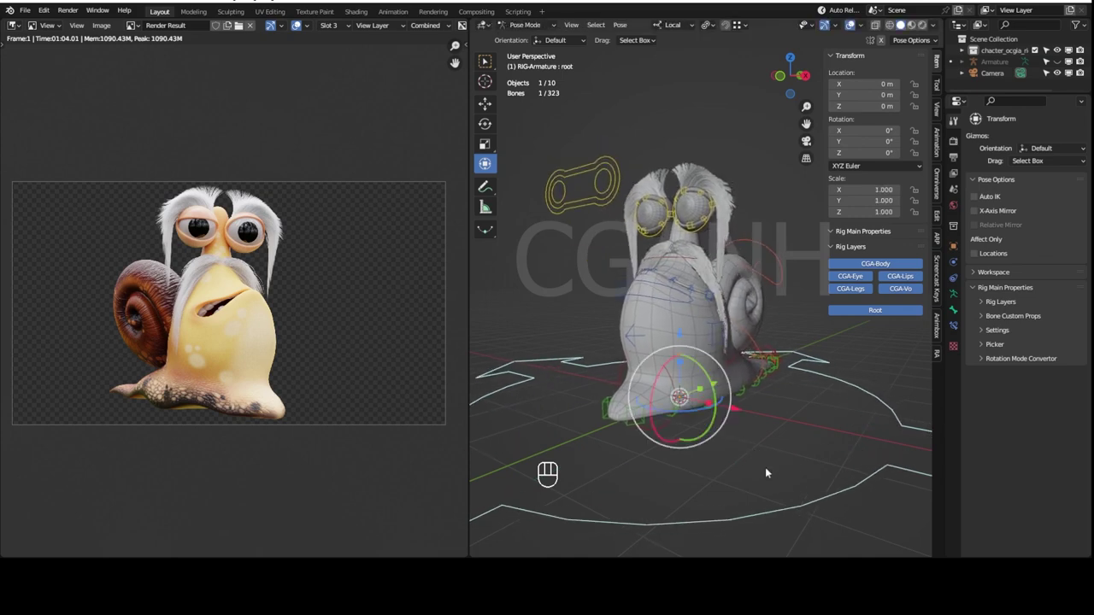
key("alt+s")
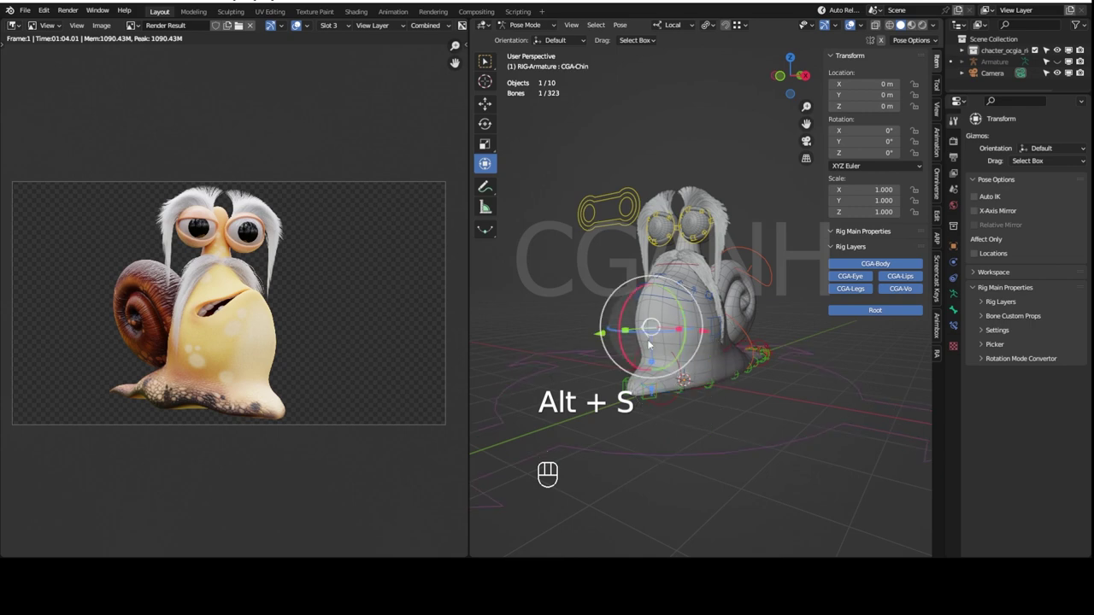
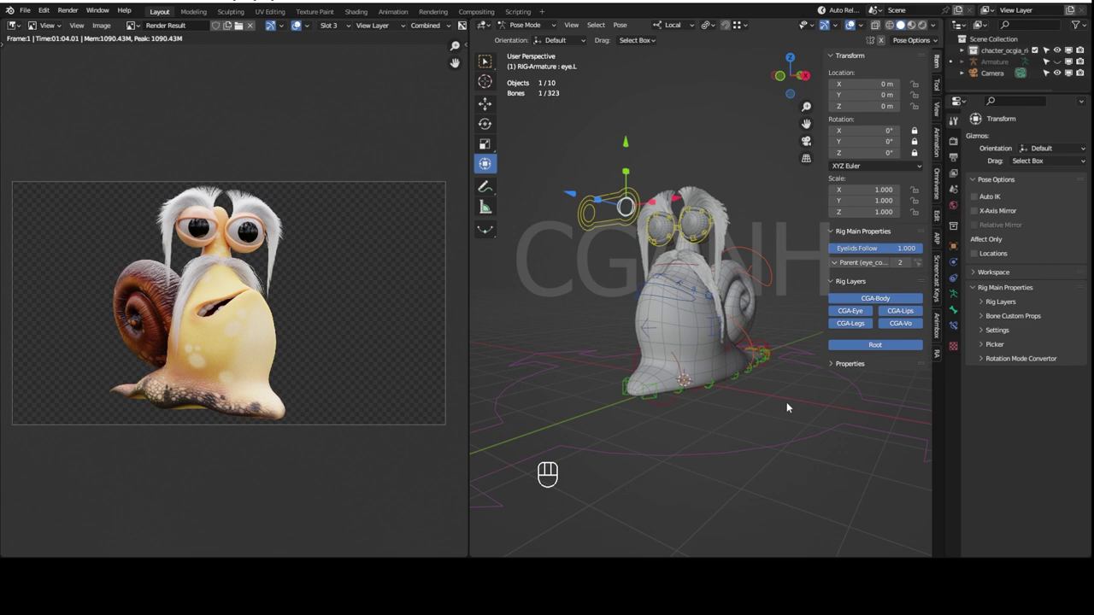
Step: Switch Viewport Shading to Rendered for a live preview of the snail's head
left_click_drag(758, 417, 822, 414)
middle_click(745, 416)
middle_click(739, 408)
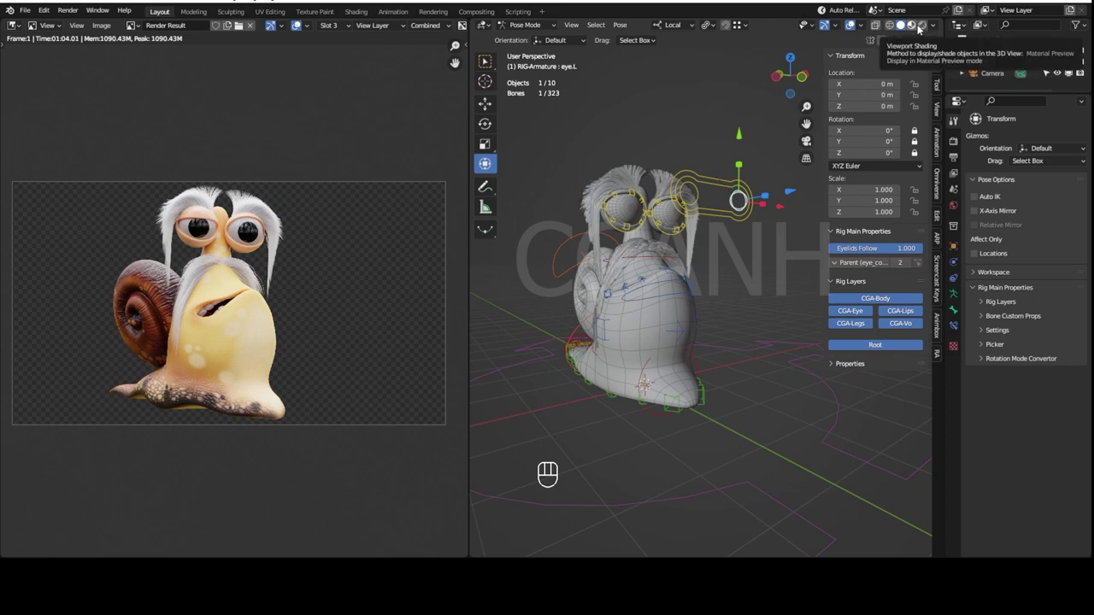
left_click(668, 294)
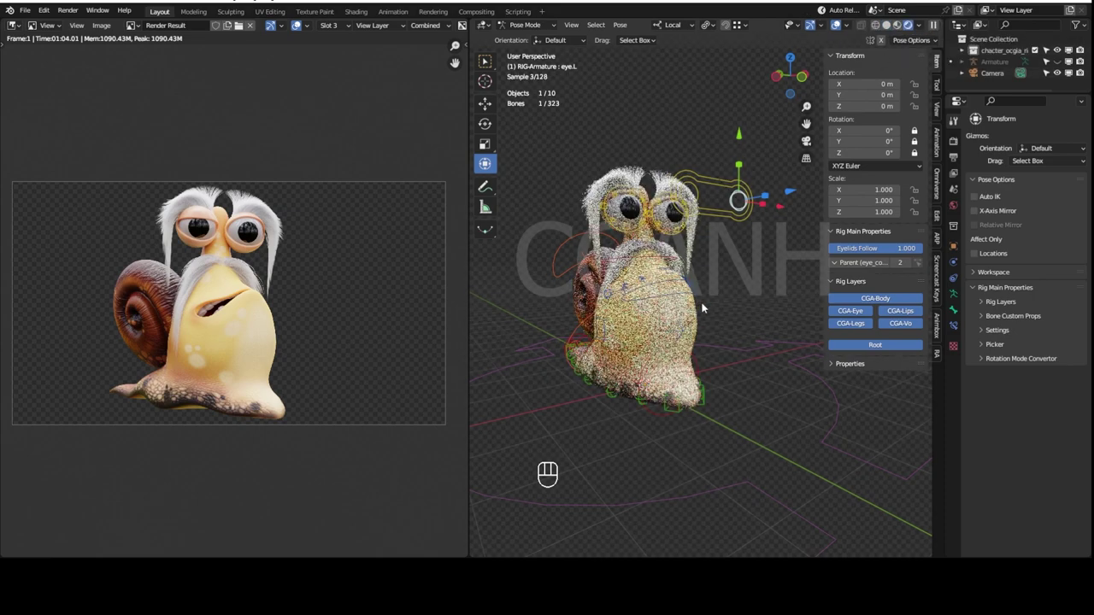
Step: Frame the whole snail, then rotate tail_master to roughly 11.7°, 14.3° and 13.2°
left_click_drag(705, 362, 630, 355)
left_click_drag(679, 353, 652, 353)
left_click_drag(665, 369, 645, 380)
left_click_drag(654, 395, 609, 378)
left_click_drag(722, 380, 694, 378)
left_click_drag(715, 389, 649, 387)
left_click_drag(706, 385, 664, 382)
left_click_drag(725, 397, 679, 394)
left_click_drag(714, 416, 642, 406)
left_click_drag(711, 418, 701, 421)
left_click_drag(703, 430, 681, 433)
middle_click(712, 431)
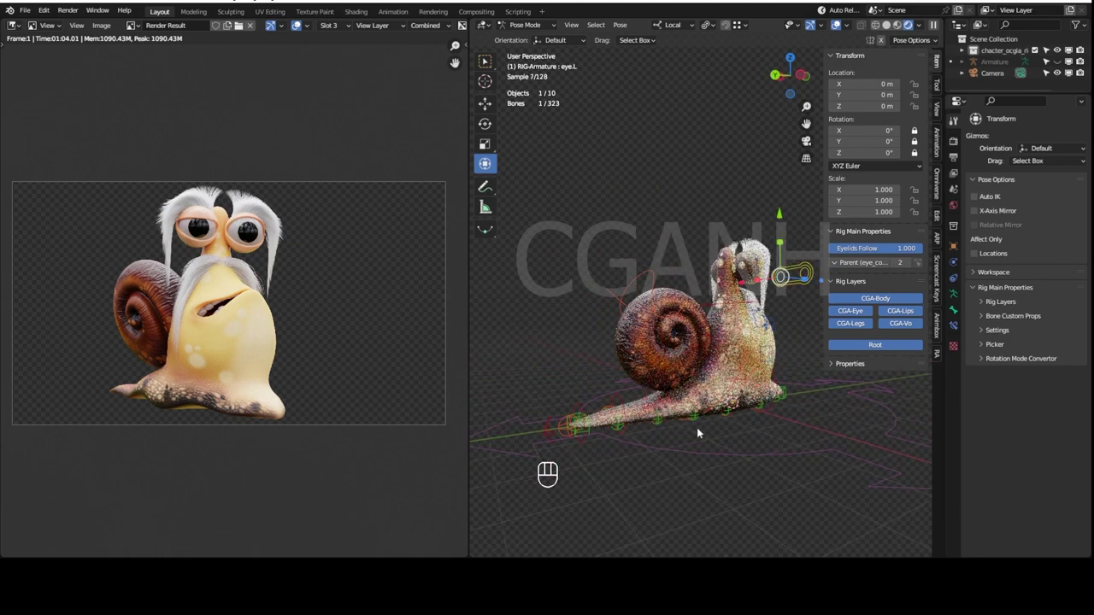
left_click_drag(548, 435, 628, 413)
left_click_drag(667, 427, 703, 425)
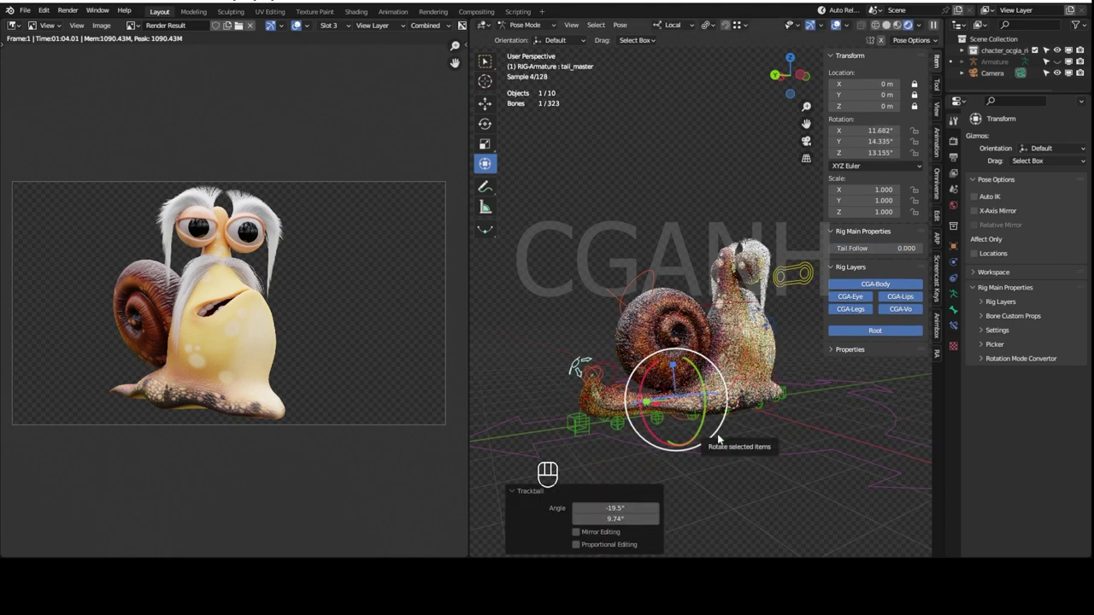
Step: Clear tail_master's rotation to zero with Alt+R and inspect the snail from several angles
key("alt+r")
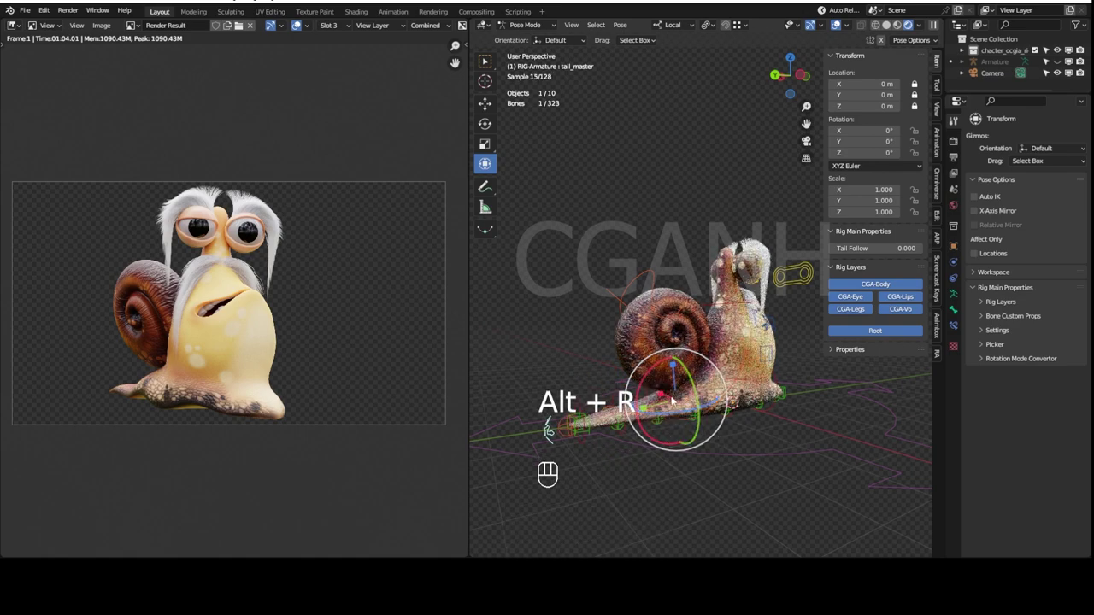
left_click_drag(686, 427, 811, 417)
left_click_drag(659, 447, 752, 408)
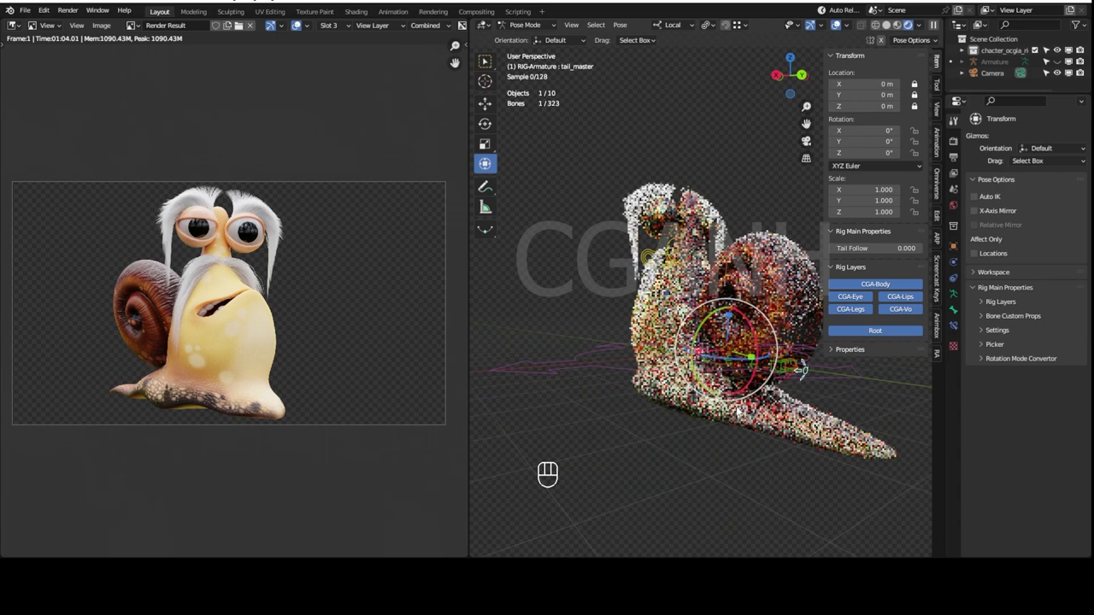
left_click_drag(730, 422, 790, 413)
left_click_drag(770, 405, 640, 401)
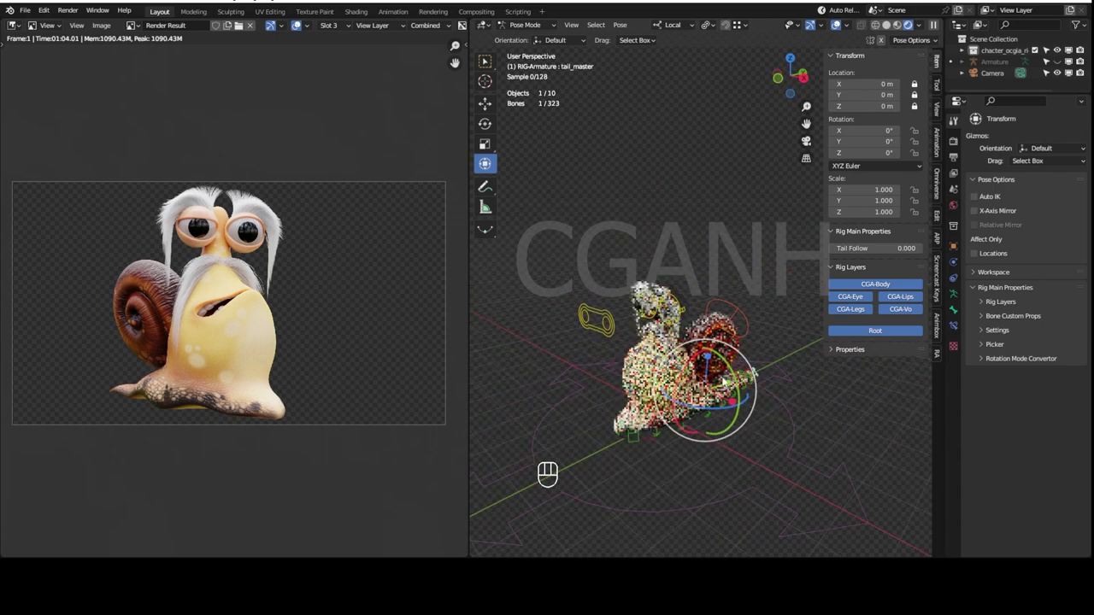
Step: Test-move the eye_common control and clear its location back to zero with Alt+G
left_click(614, 318)
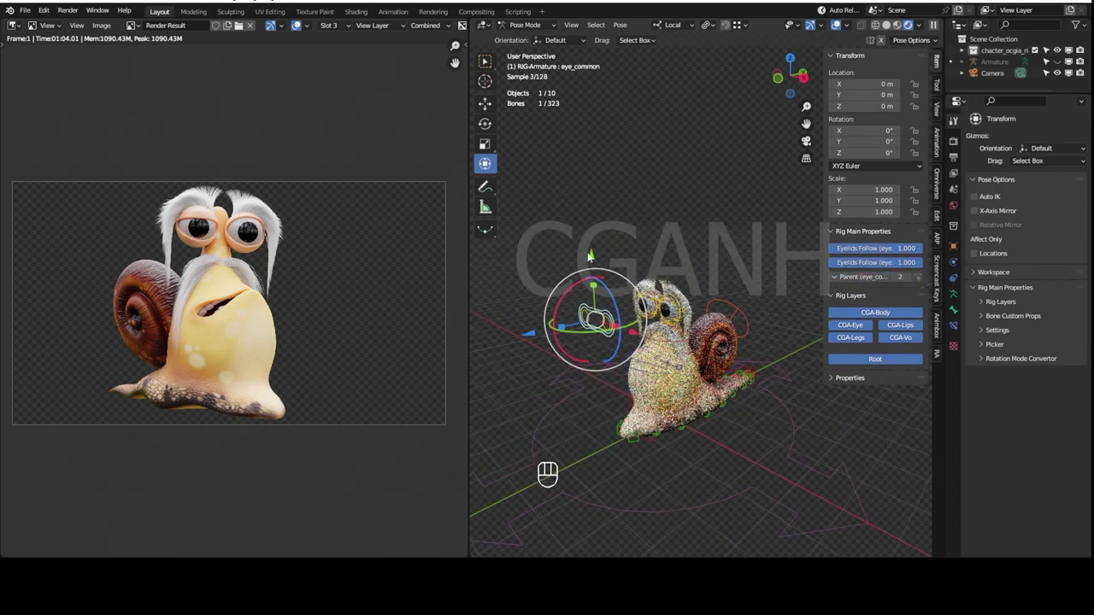
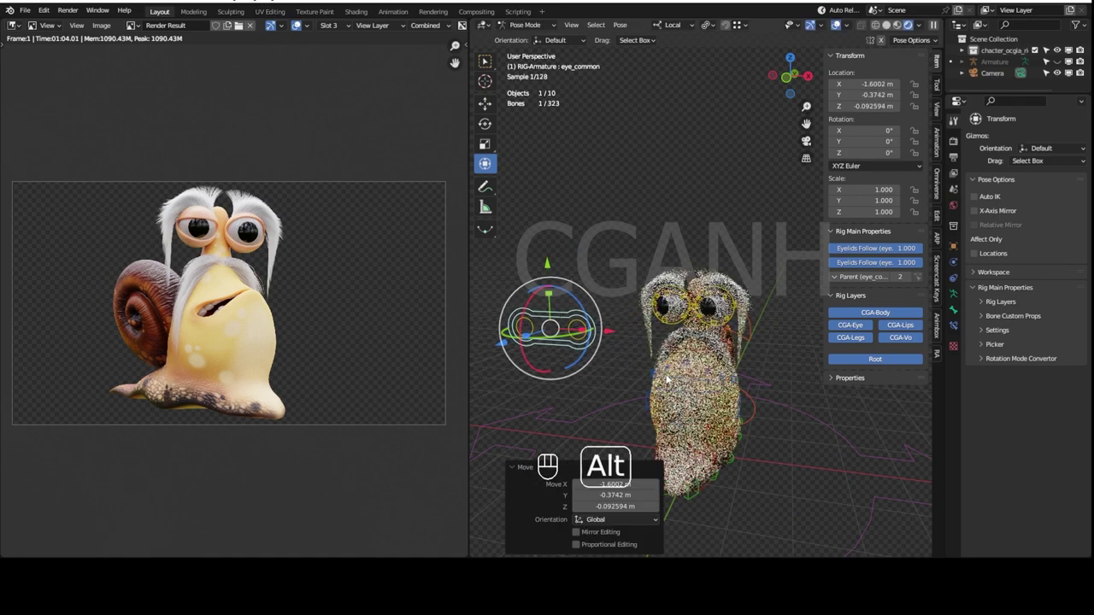
key("alt+g")
left_click(766, 424)
Step: Switch Viewport Shading back to Solid and save the file with Ctrl+S
left_click_drag(766, 430, 773, 348)
left_click(761, 402)
left_click(762, 410)
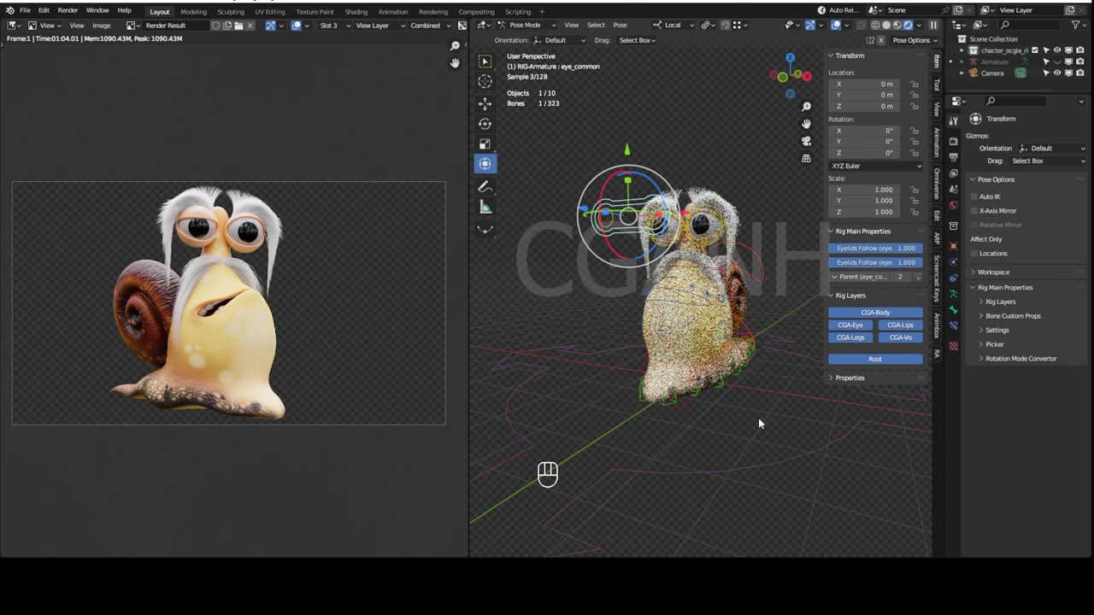
key("ctrl+s")
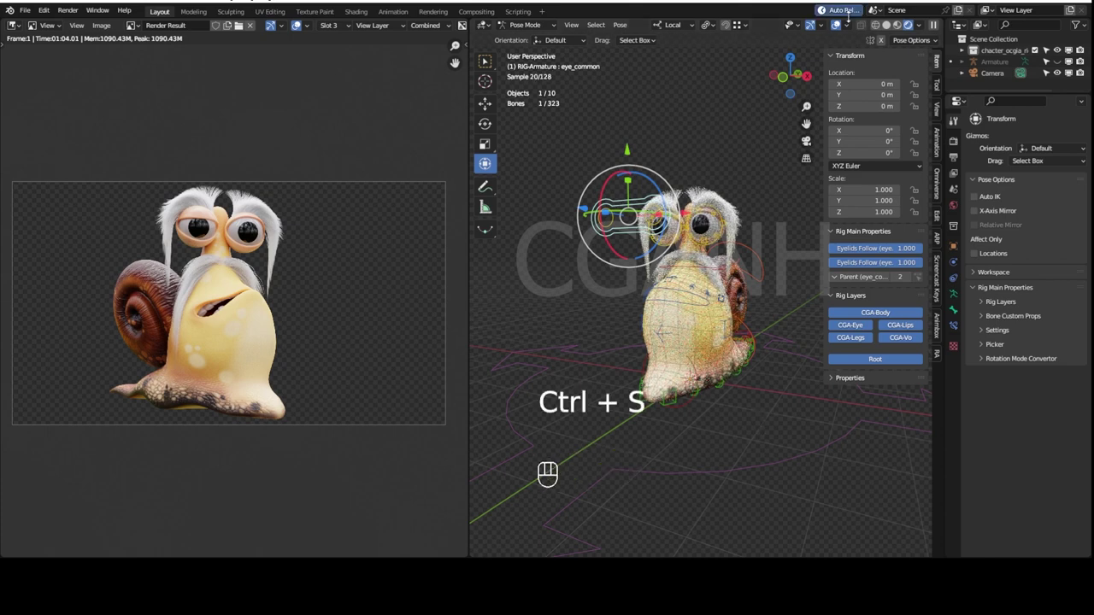